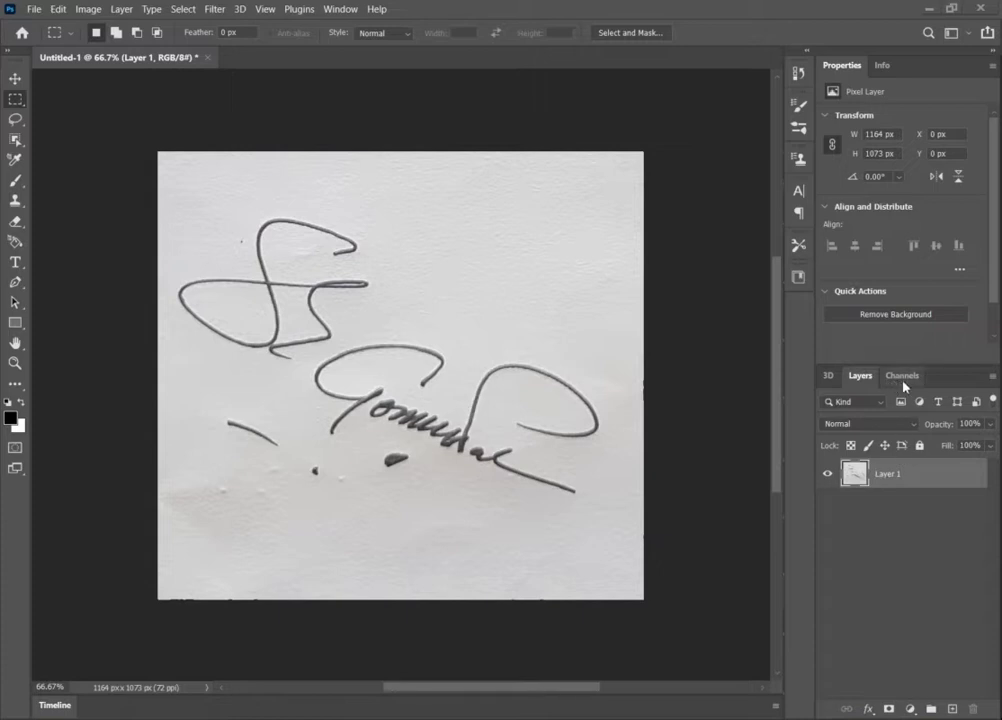
Step: Show the image's RGB, Red, Green and Blue channels in the Channels panel
{"action": "left_click", "coordinate": [913, 386]}
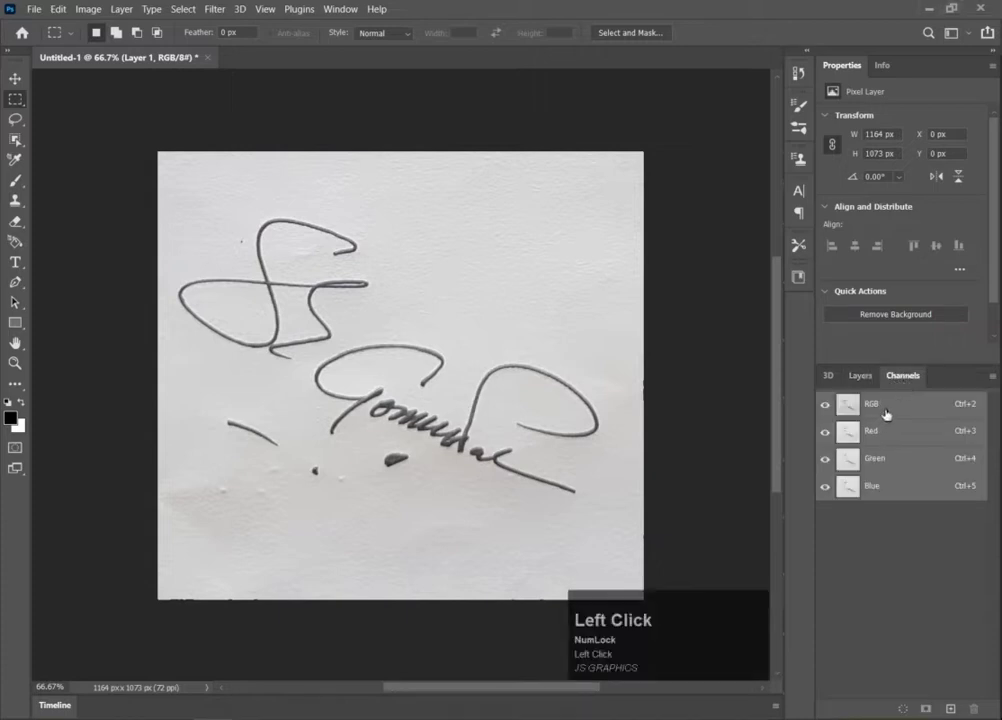
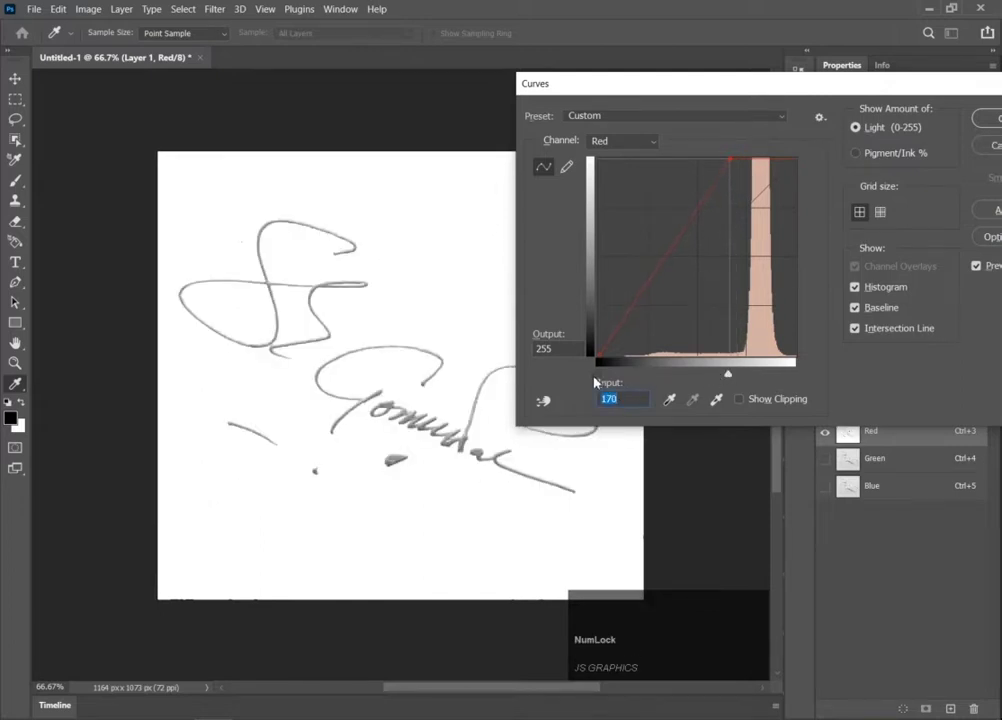
Step: Drag the Red channel's Curves black point to about 113 so the signature strokes go solid black
{"action": "left_click_drag", "start_coordinate": [606, 381], "coordinate": [700, 363]}
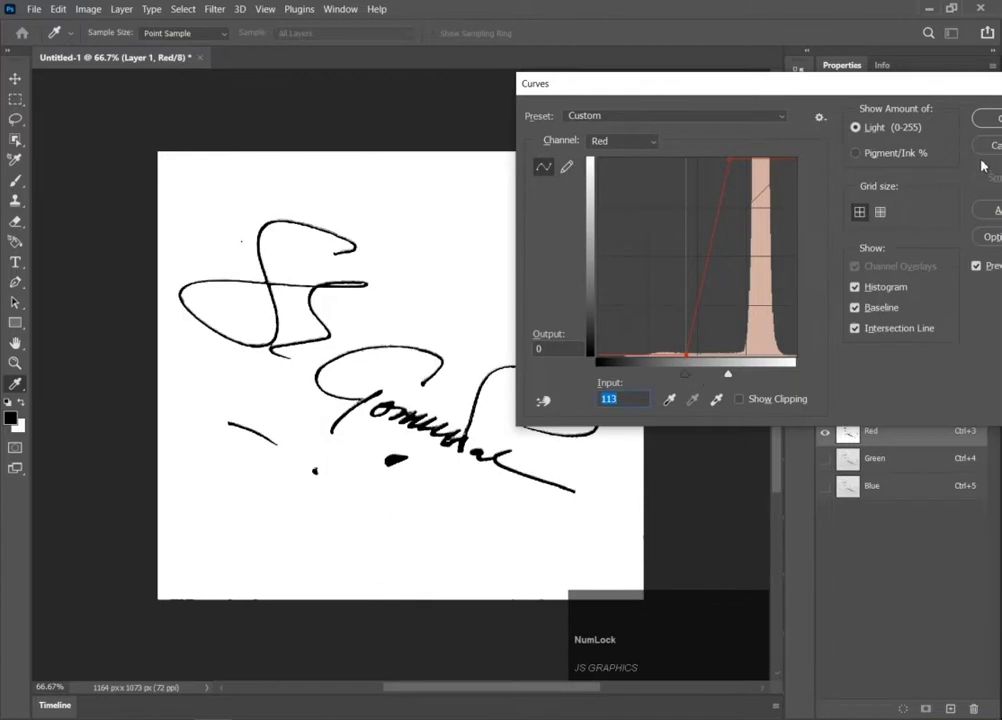
{"action": "left_click_drag", "start_coordinate": [753, 344], "coordinate": [492, 354]}
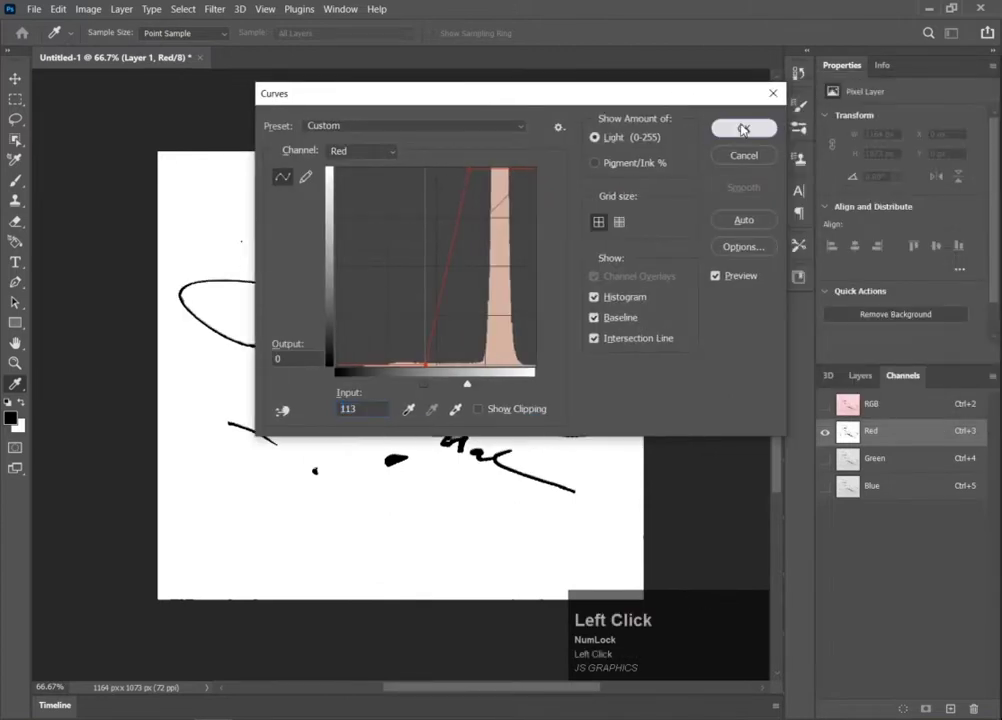